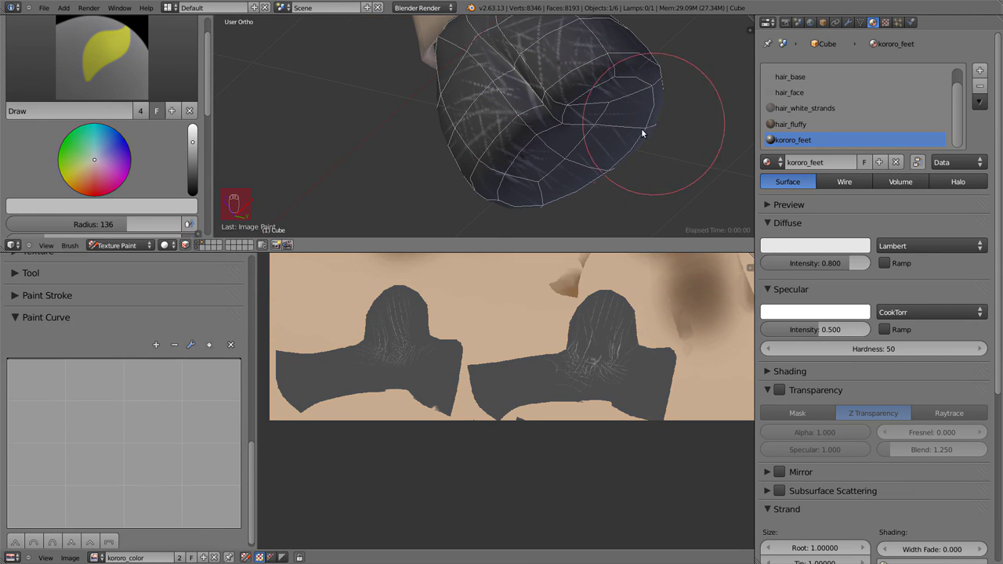
- Paint grey strand strokes over the character's feet in Texture Paint mode
key("alt+r")
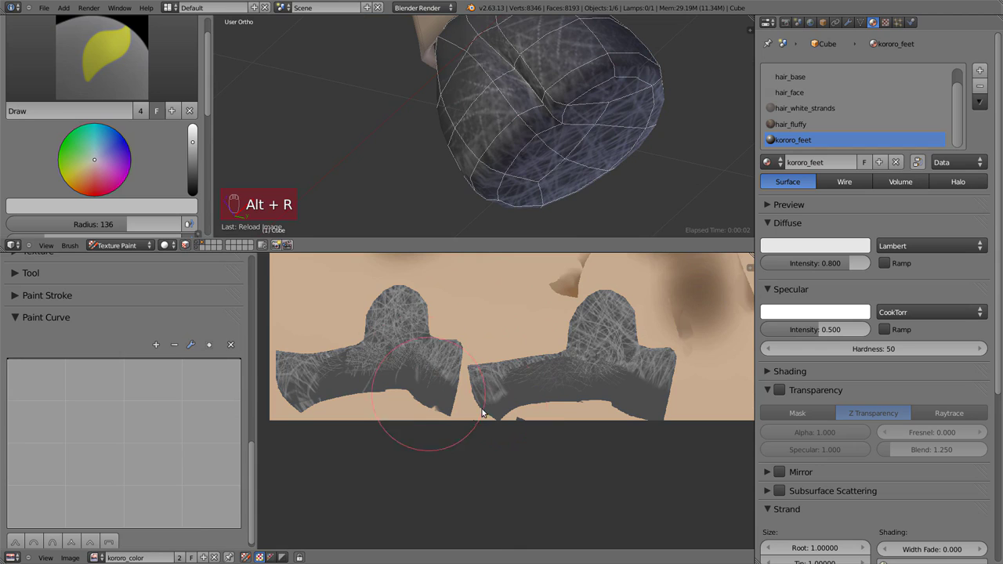
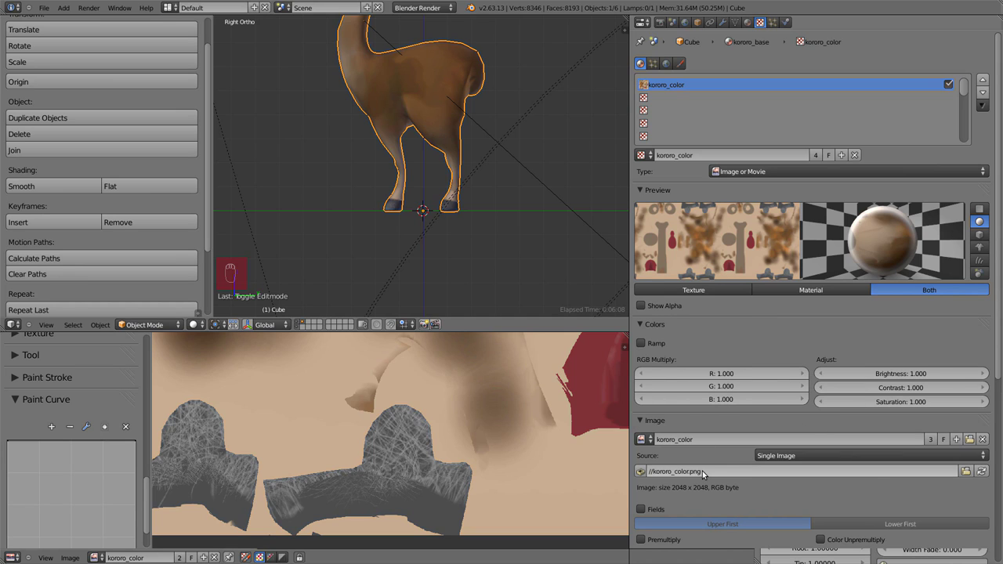
- Add the kororo_feet_color image texture from kororo_color.png with brightness 0.8, contrast 1.2, saturation 1.5
left_click_drag(753, 21, 537, 121)
left_click_drag(537, 122, 544, 169)
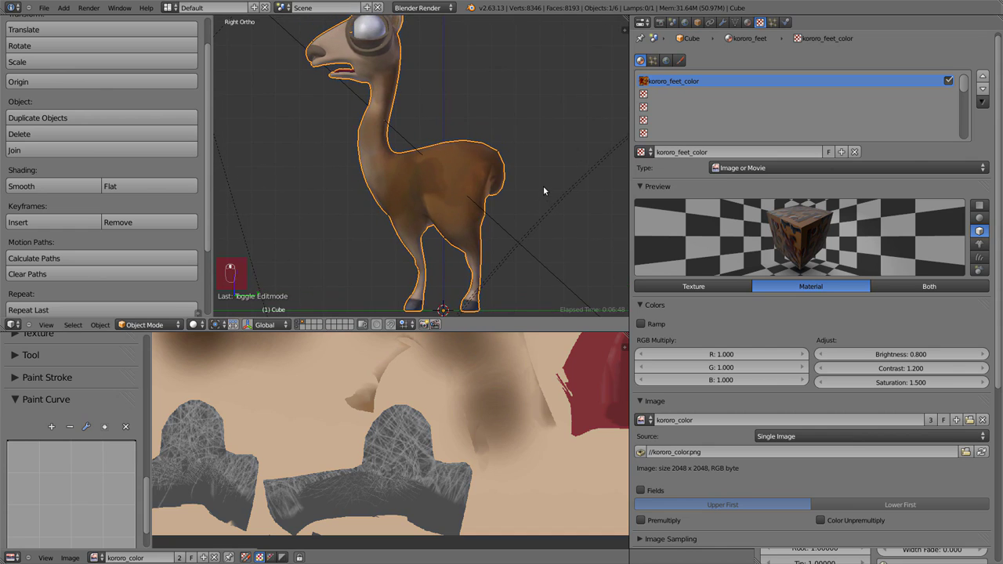
key("KP_1")
- Add a second Clouds-type texture to the feet material and preview it on the material sphere
key("a")
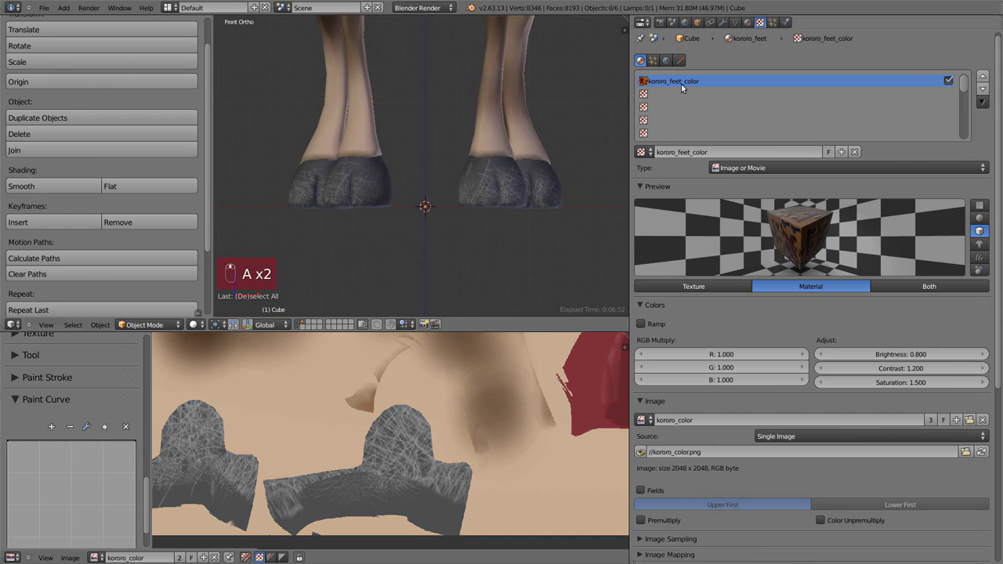
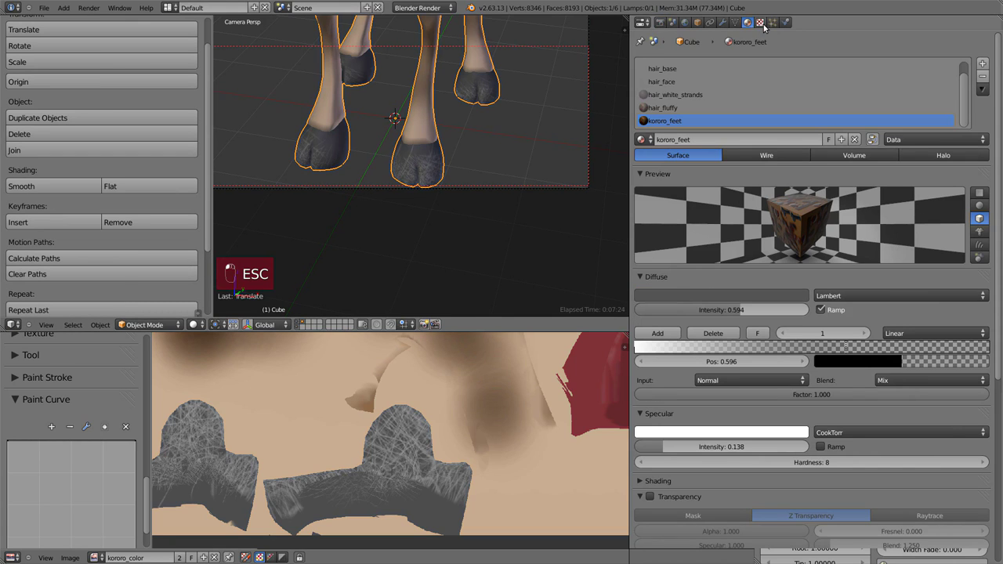
left_click_drag(714, 90, 814, 258)
left_click_drag(814, 257, 817, 184)
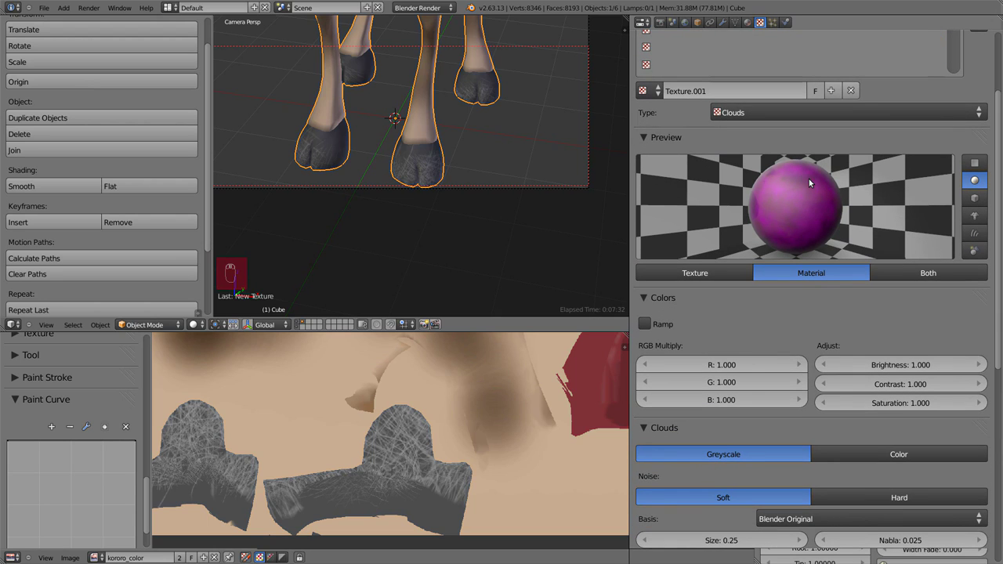
key("a")
key("a")
left_click_drag(639, 428, 941, 299)
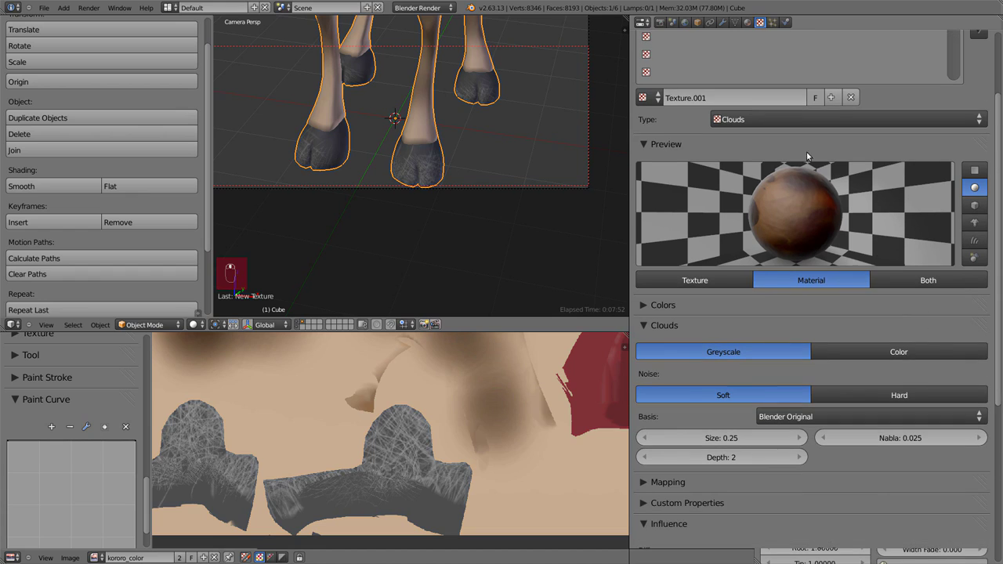
- Name the Clouds texture 'noise', size 0.01, depth 3, influencing only Normal at 0.105, and render
left_click_drag(752, 105, 753, 105)
left_click_drag(660, 439, 699, 434)
left_click_drag(924, 279, 896, 221)
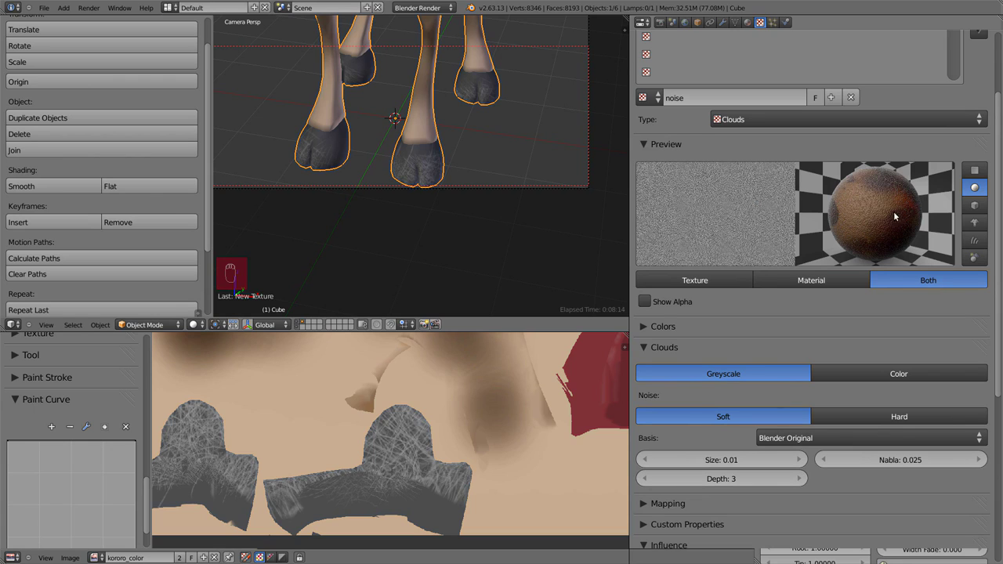
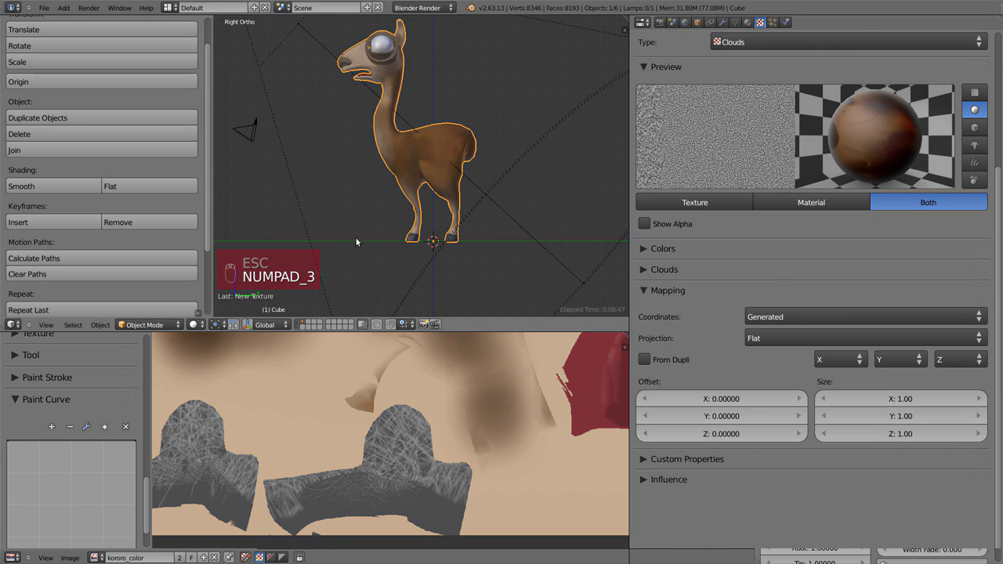
- Render a close-up of the kororo's legs showing grey hooves and the noise bump
left_click_drag(477, 55, 330, 261)
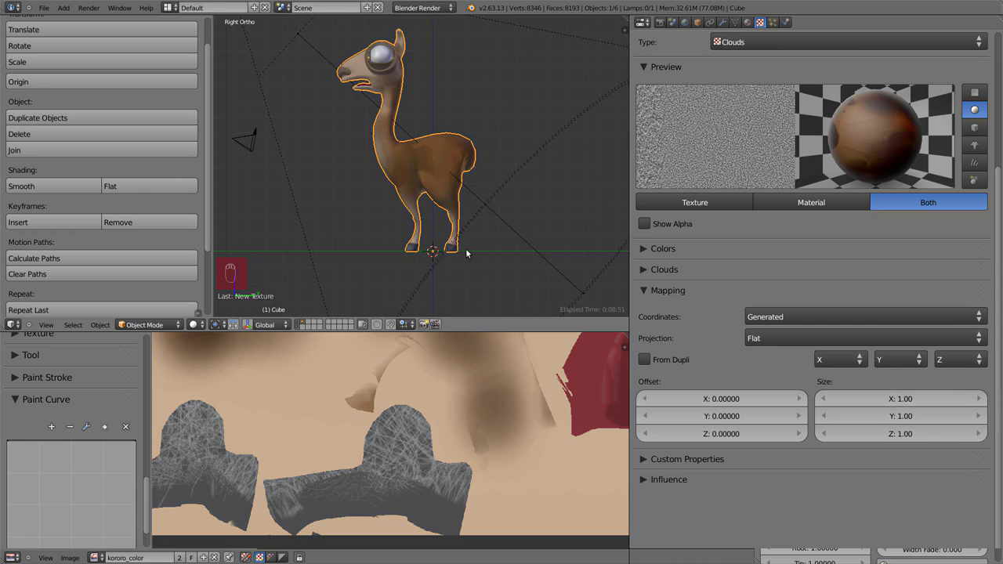